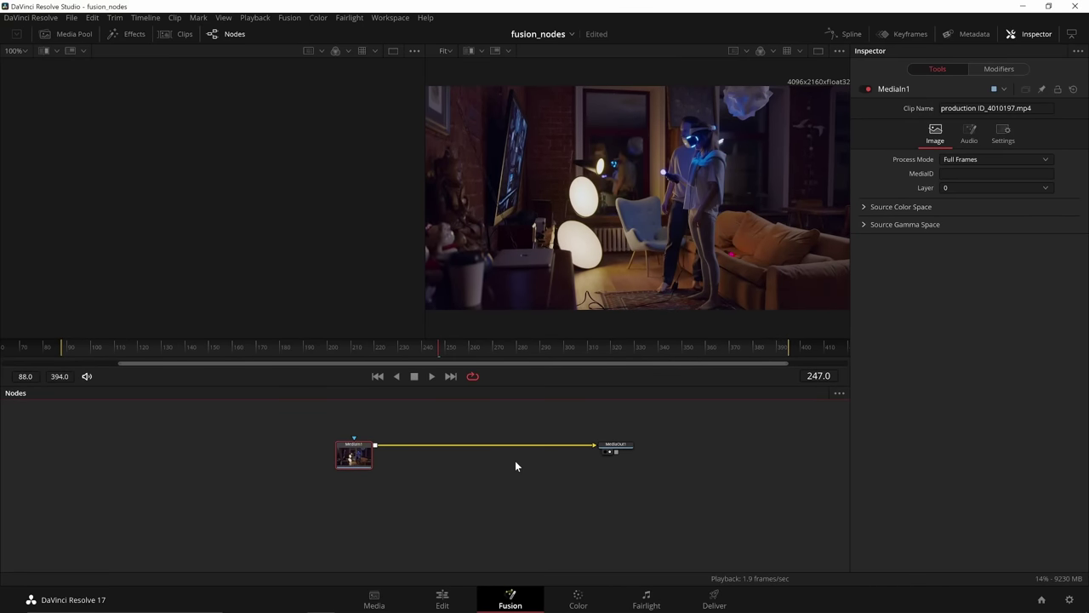
Build the Crop, Resize and Color Corrector chain for a teal grade and start naming the composition.
key("shift+space")
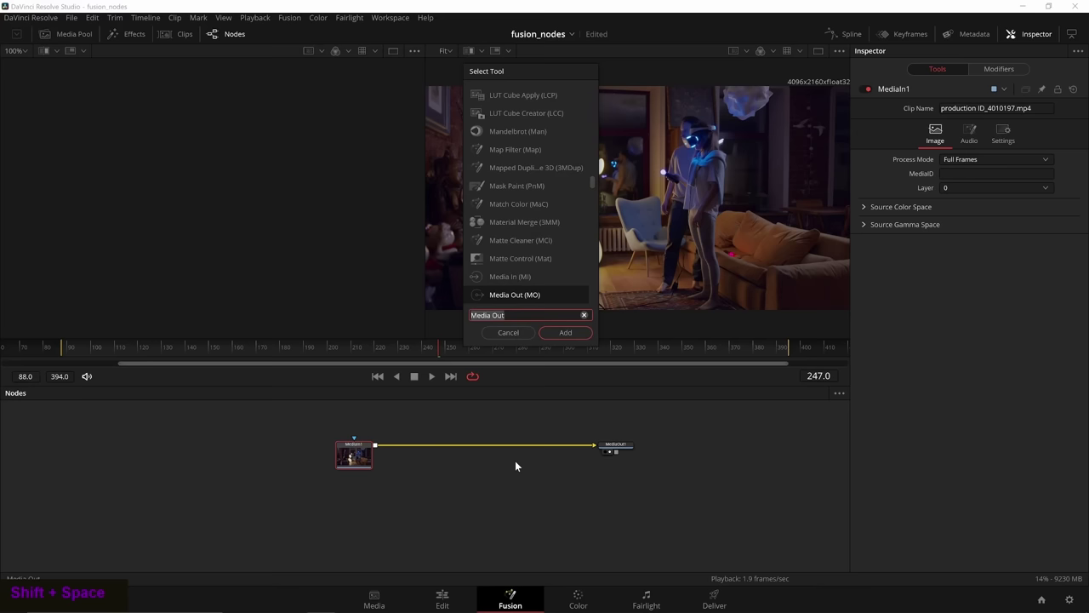
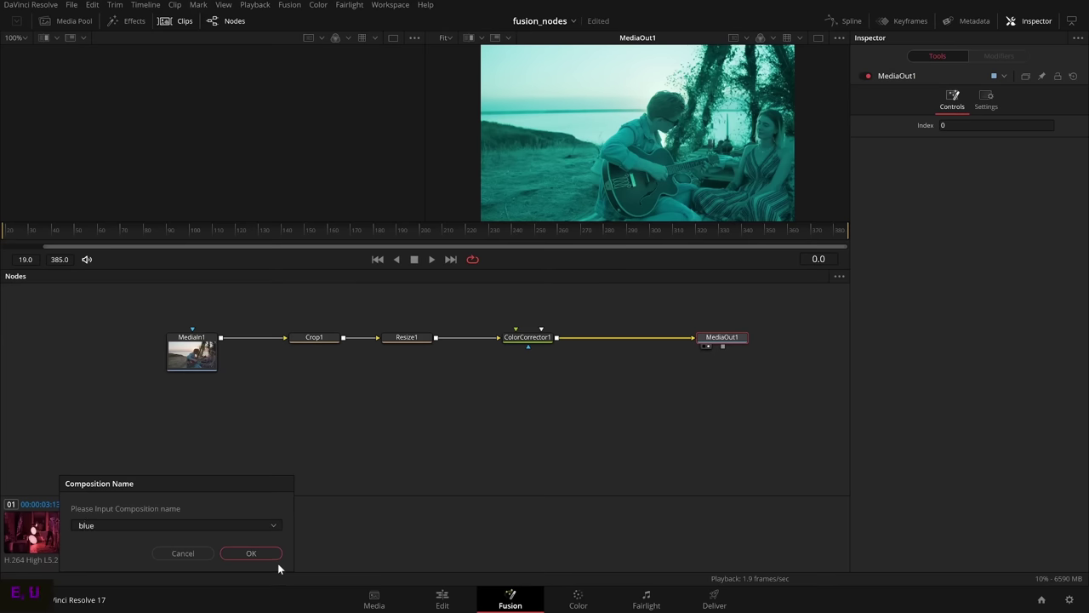
right_click(146, 532)
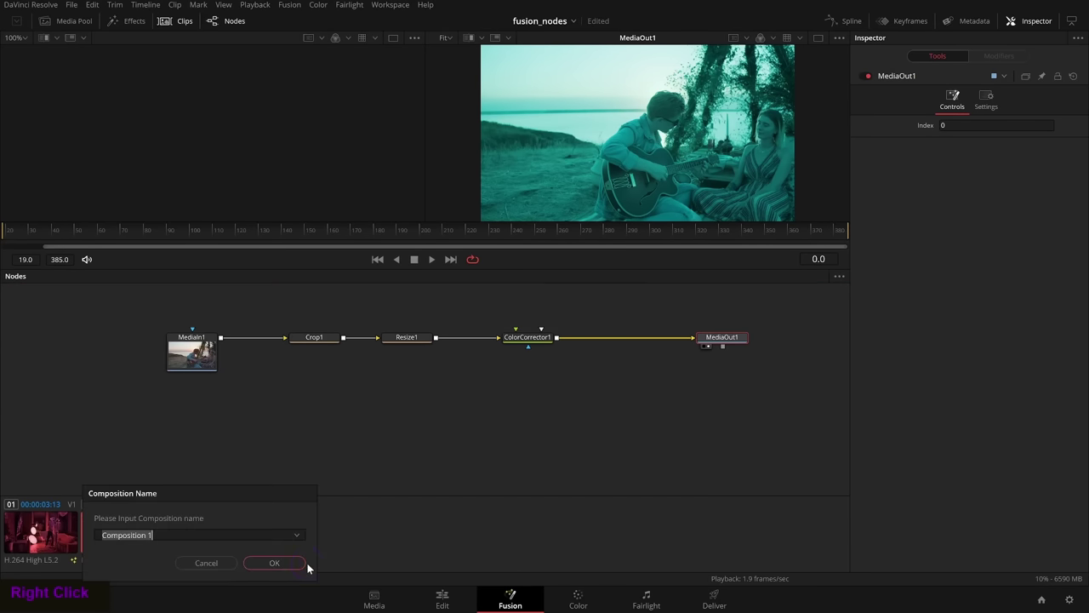
Dismiss the composition name prompt, leaving the teal-graded node chain visible.
key("p")
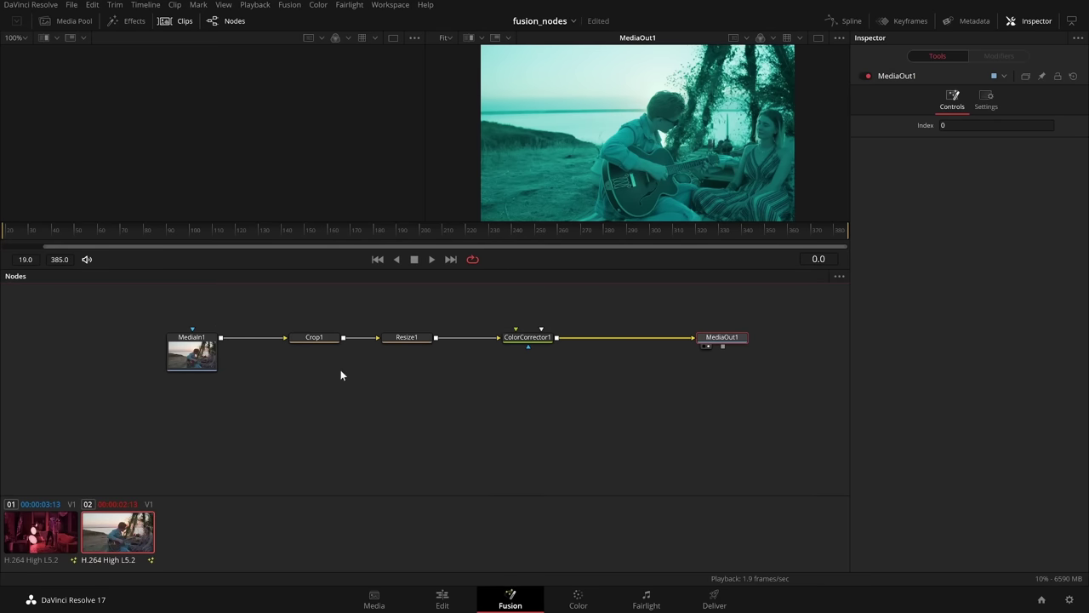
Show the second clip's composition list with 'pink' current and its Load option.
right_click(145, 527)
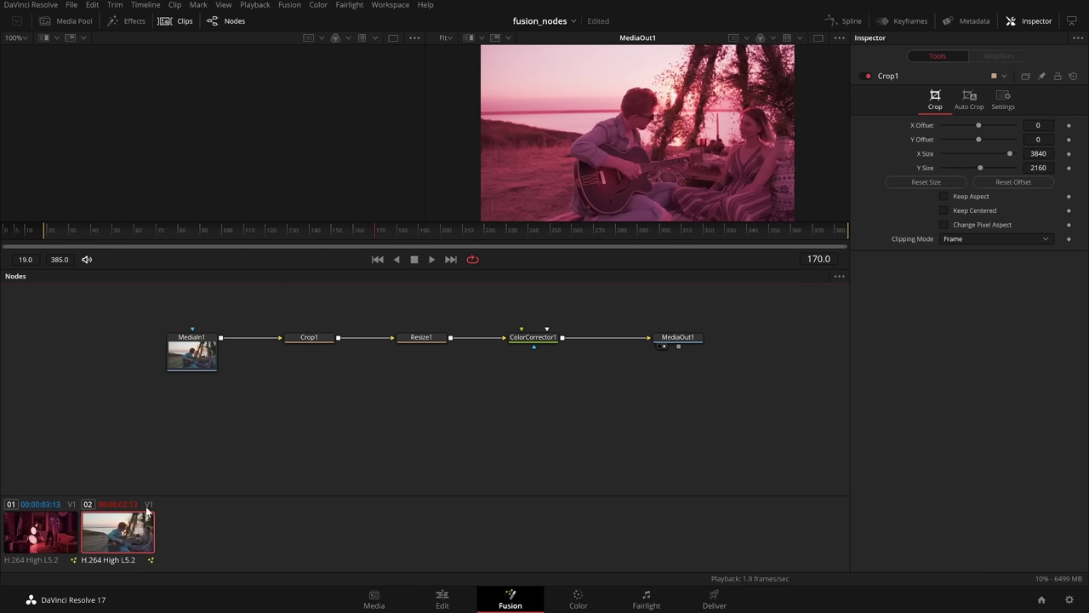
right_click(135, 529)
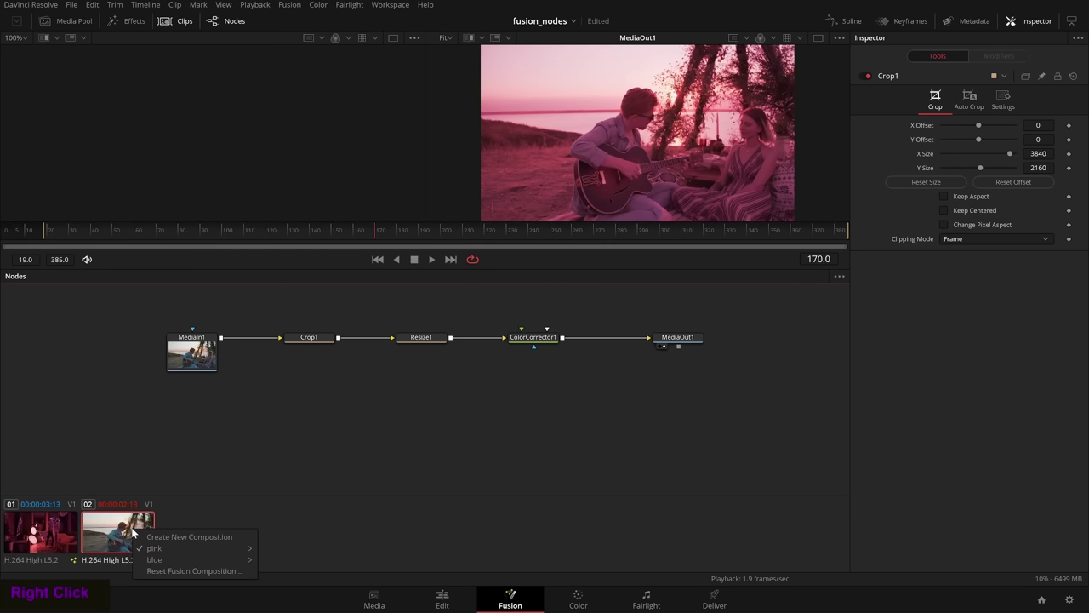